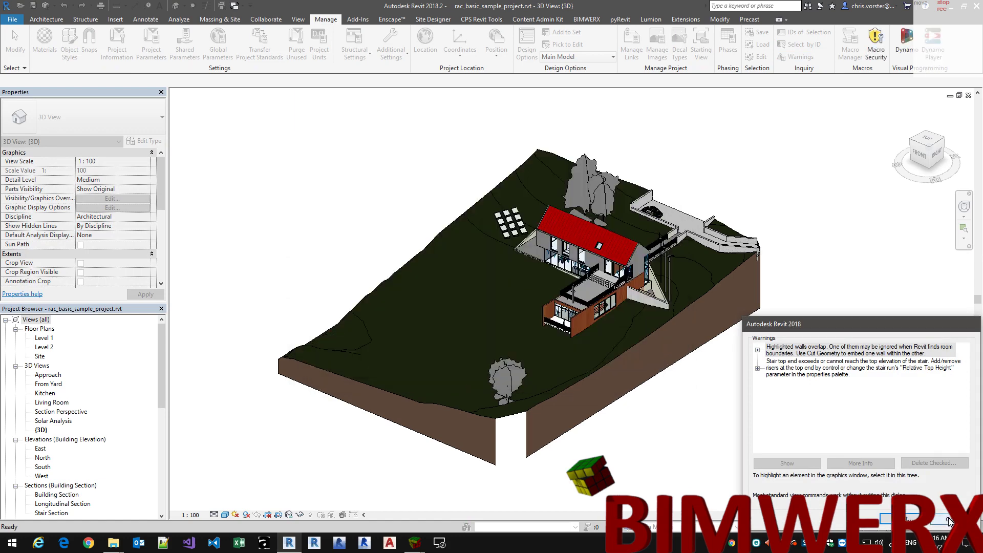
Step: Close Revit's built-in Warnings dialog and switch the ribbon to the Add-Ins tools
left_click_drag(951, 525, 820, 332)
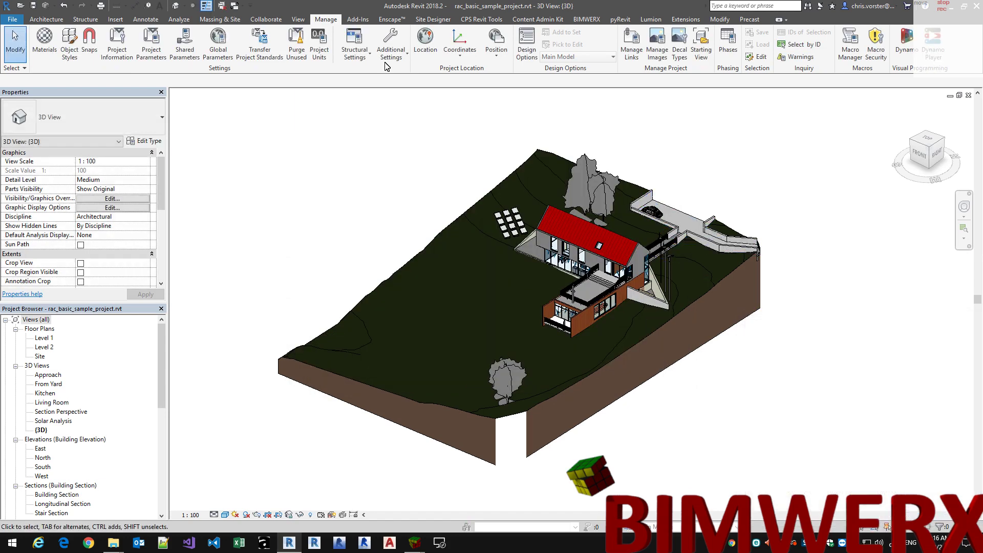
left_click_drag(361, 26, 271, 62)
Step: Launch bwx Warnings and load rac_basic_sample_project Error Report.html into the Warning Navigator
left_click_drag(270, 96, 526, 268)
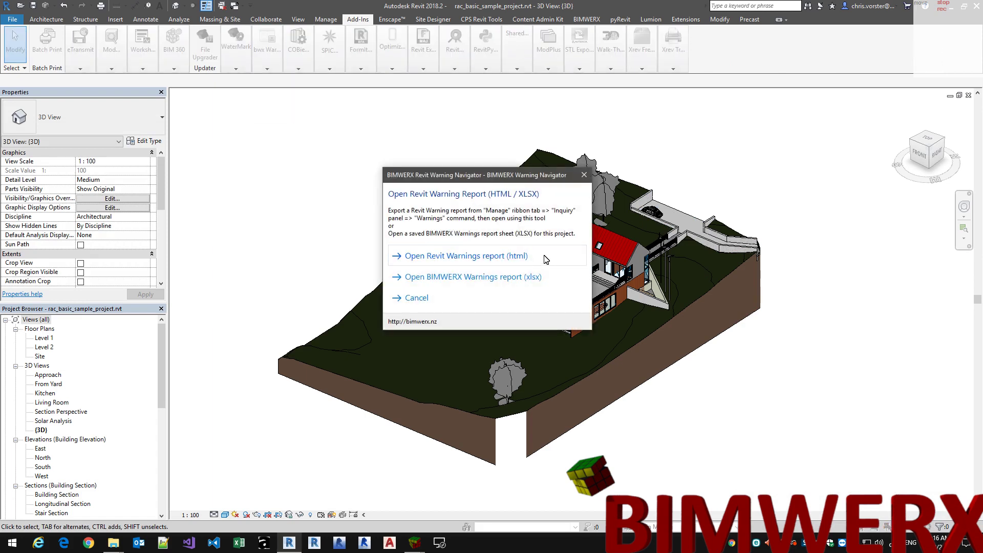
left_click_drag(549, 260, 537, 280)
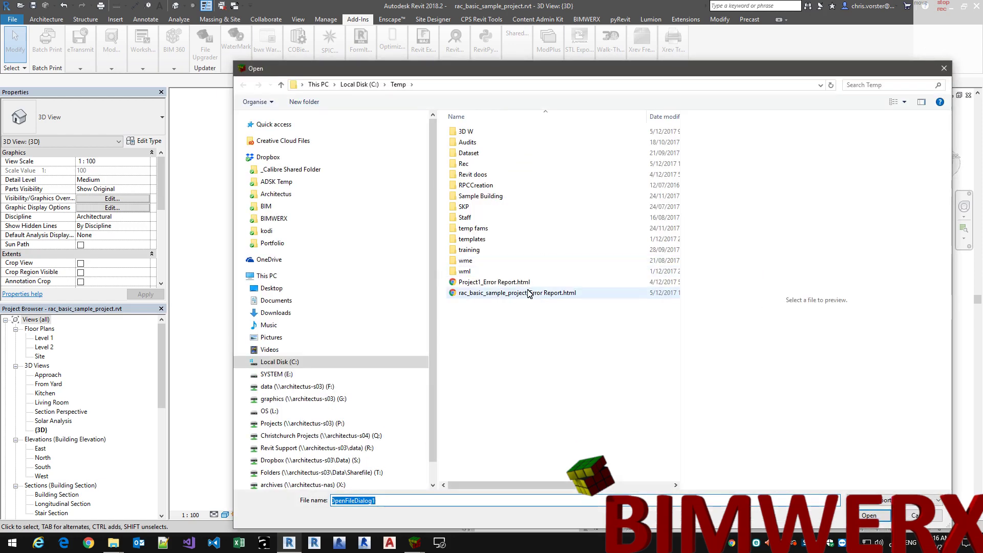
left_click_drag(532, 295, 835, 478)
left_click_drag(864, 518, 472, 372)
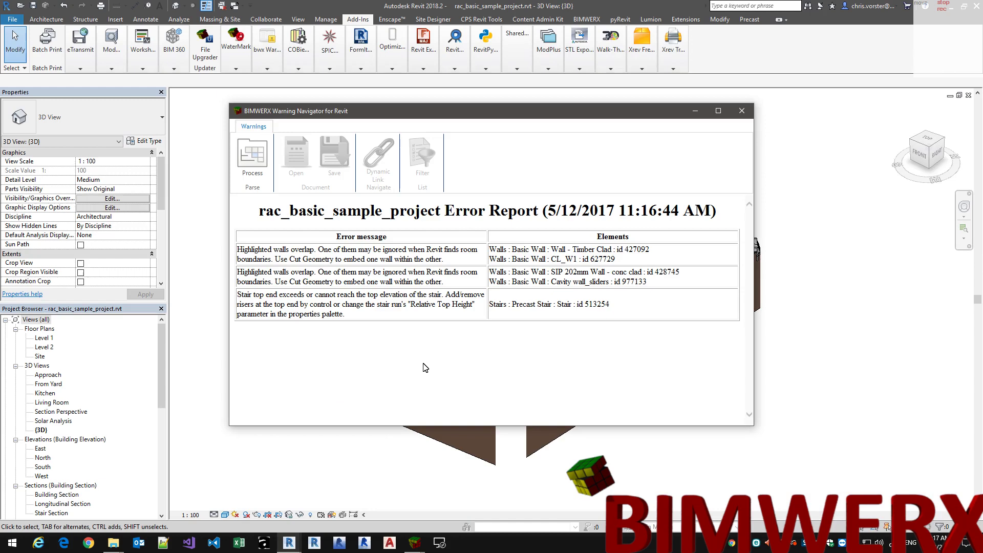
Step: Process the report into a warnings sheet, move the Navigator aside and enable Dynamic Link
left_click_drag(260, 159, 260, 159)
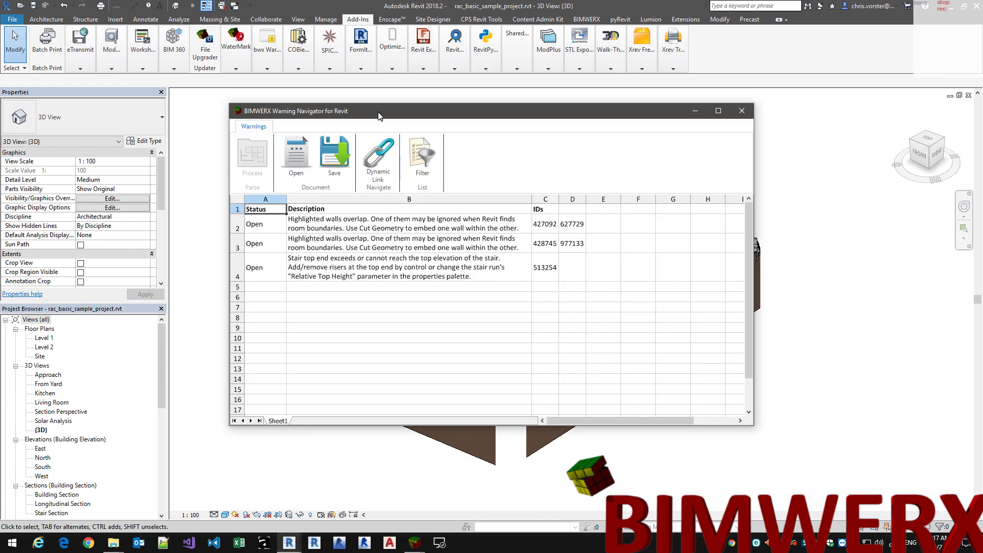
left_click_drag(370, 103, 436, 172)
left_click_drag(677, 330, 758, 352)
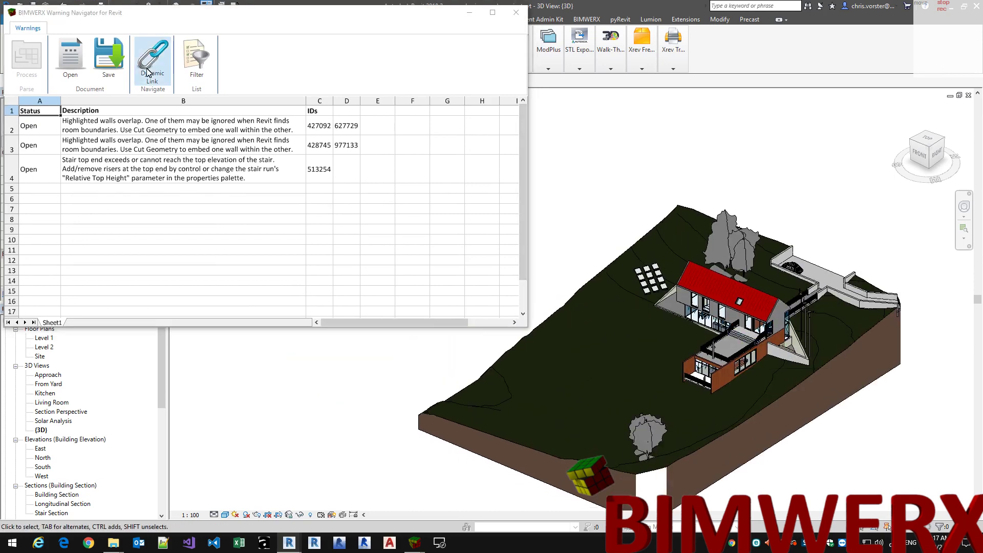
left_click_drag(759, 351, 758, 351)
Step: Select warning rows in the linked sheet and jump the 3D view to stair 513254
left_click_drag(758, 352, 332, 130)
left_click_drag(356, 130, 354, 130)
left_click_drag(328, 154, 427, 212)
left_click_drag(353, 148, 690, 363)
left_click_drag(690, 363, 330, 178)
left_click_drag(644, 305, 600, 292)
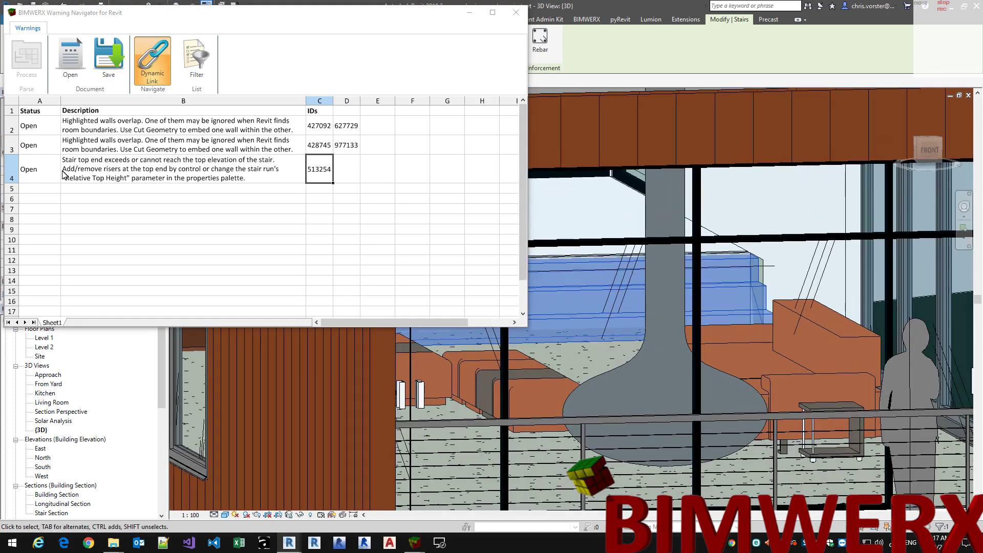
Step: Set the stair warning's Status in row 4 to Ignore from its dropdown
left_click_drag(61, 146, 75, 188)
left_click_drag(72, 183, 42, 198)
left_click_drag(42, 198, 59, 205)
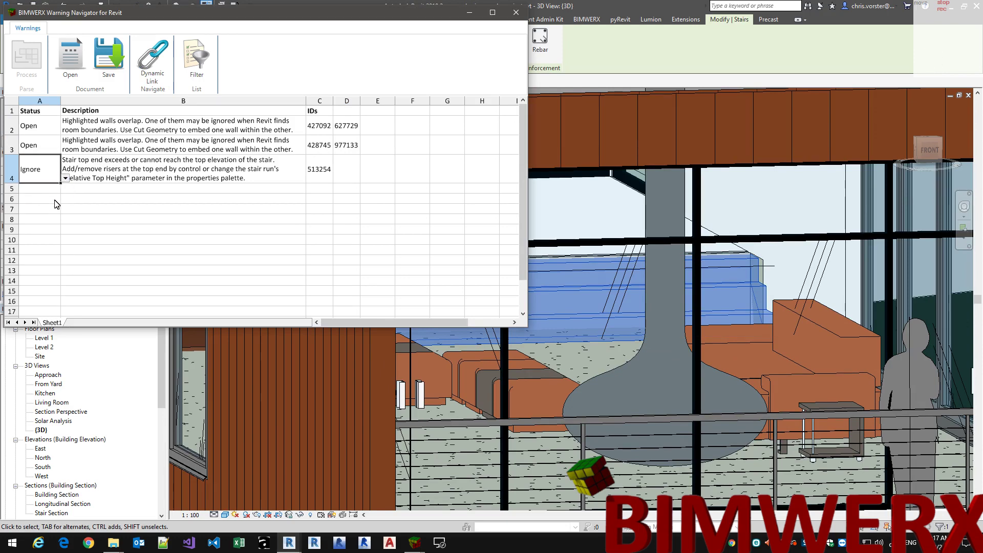
Step: Close the Navigator, saving the sheet as C:\Temp\Warnings Test.xlsx, and zoom out to the full 3D model
left_click_drag(115, 68, 279, 247)
left_click_drag(279, 247, 522, 275)
left_click_drag(522, 276, 345, 210)
left_click_drag(314, 199, 313, 199)
left_click_drag(532, 56, 555, 221)
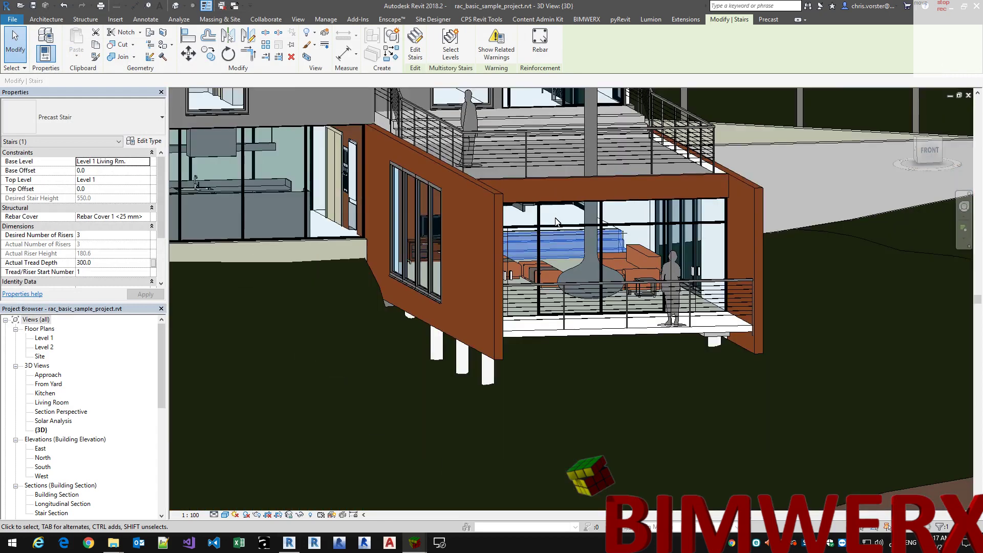
left_click_drag(755, 222, 570, 185)
Step: Relaunch bwx Warnings and reopen the saved Warnings Test.xlsx sheet
left_click_drag(602, 261, 612, 137)
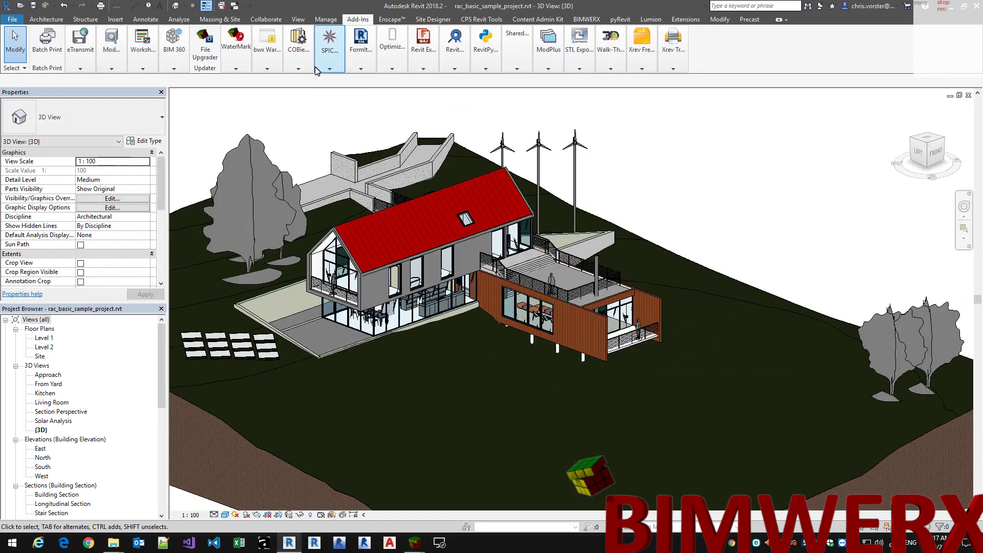
left_click_drag(273, 93, 521, 287)
left_click_drag(520, 284, 525, 285)
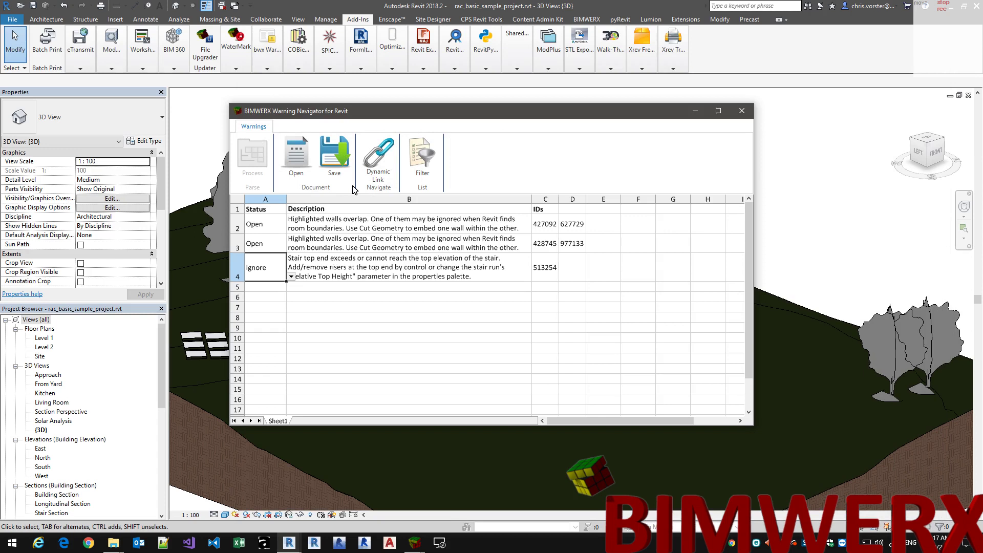
Step: Filter the sheet to hide the Ignore row, enable Dynamic Link and show wall 427092
left_click_drag(416, 181, 204, 303)
left_click_drag(204, 311, 282, 376)
left_click_drag(376, 168, 474, 199)
left_click_drag(316, 84, 700, 366)
Step: Jump the 3D view to walls 427092, 428745 and 627729 from their ID cells
left_click_drag(673, 381, 362, 166)
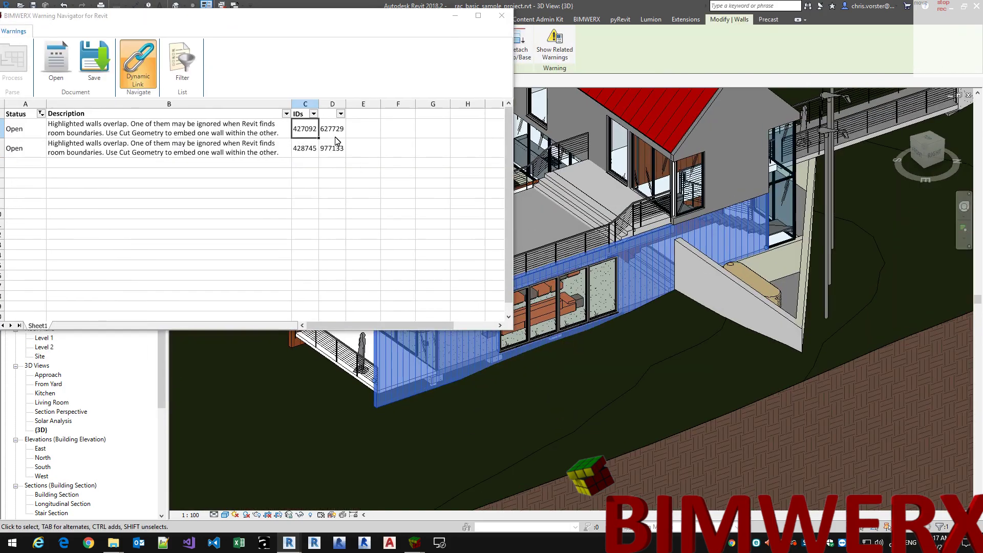
left_click_drag(337, 150, 307, 152)
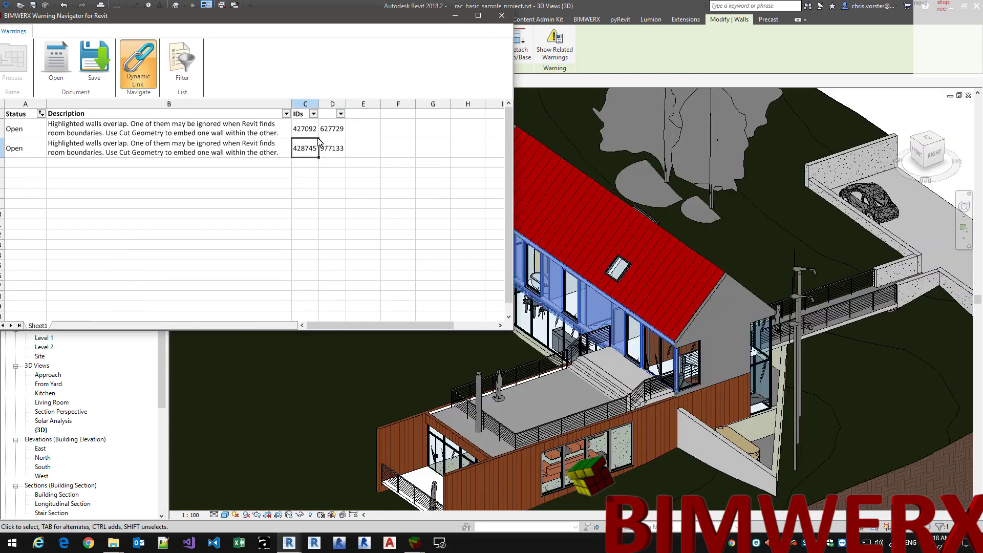
left_click_drag(336, 135, 330, 131)
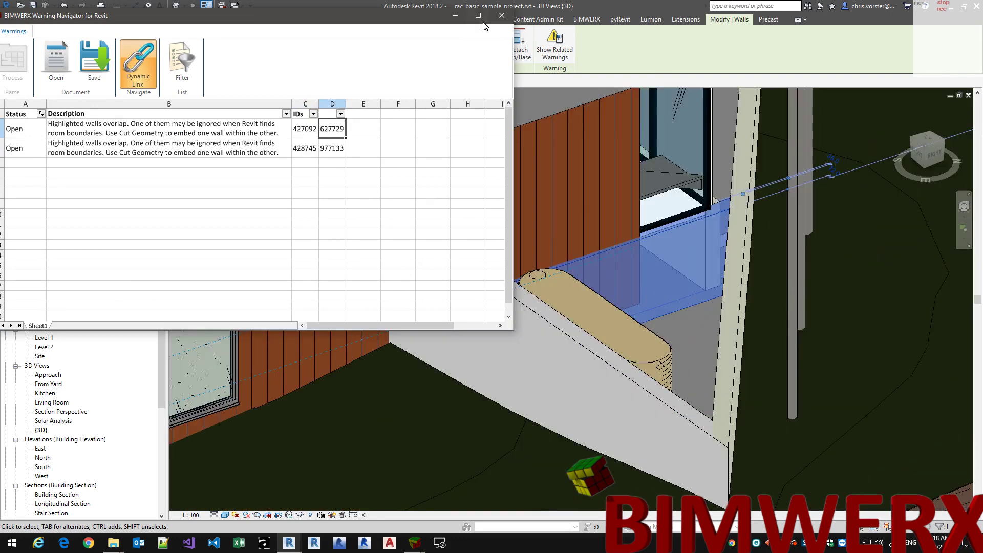